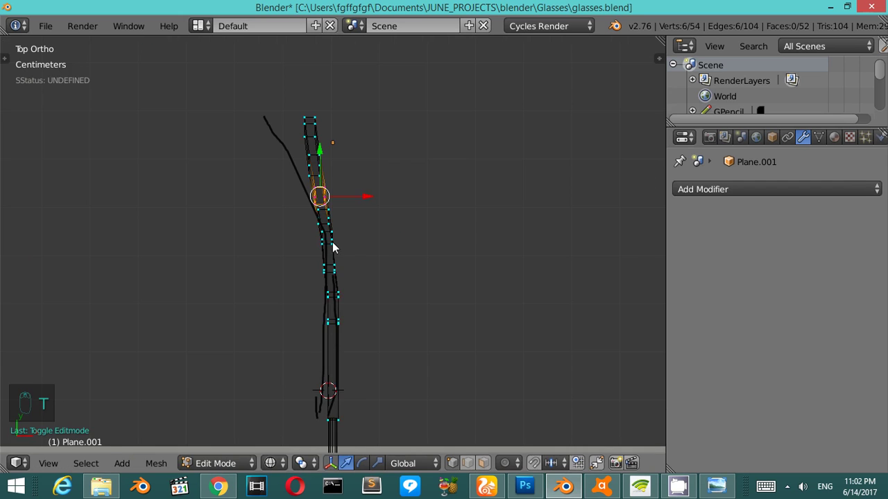
Step: Select the traced end loop of the temple arm in wireframe and orbit to view it from the side
{"action": "key", "text": "z"}
{"action": "left_click", "coordinate": [307, 132]}
{"action": "left_click_drag", "start_coordinate": [342, 147], "coordinate": [296, 103]}
{"action": "left_click", "coordinate": [296, 103]}
{"action": "key", "text": "KP_6"}
{"action": "key", "text": "KP_2"}
{"action": "key", "text": "KP_6"}
{"action": "key", "text": "KP_6"}
{"action": "key", "text": "z"}
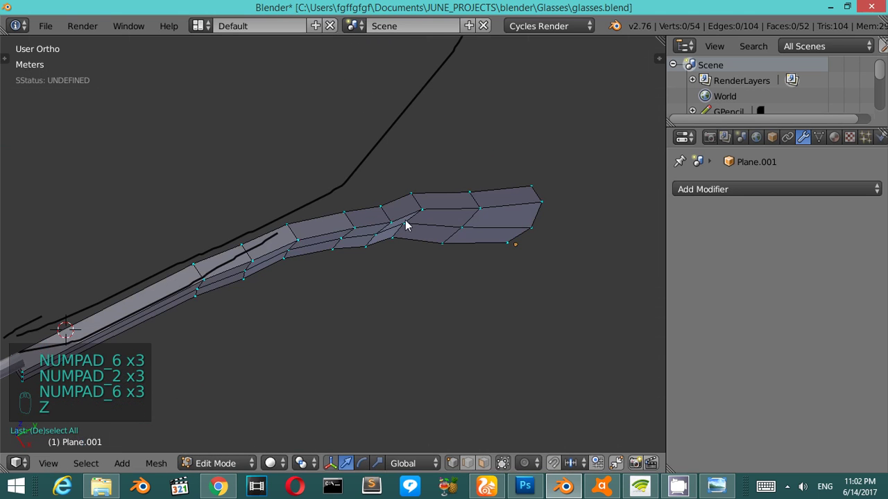
Step: Extrude new segments at the arm's tip and move them along the grease-pencil outline from top view
{"action": "left_click", "coordinate": [481, 217]}
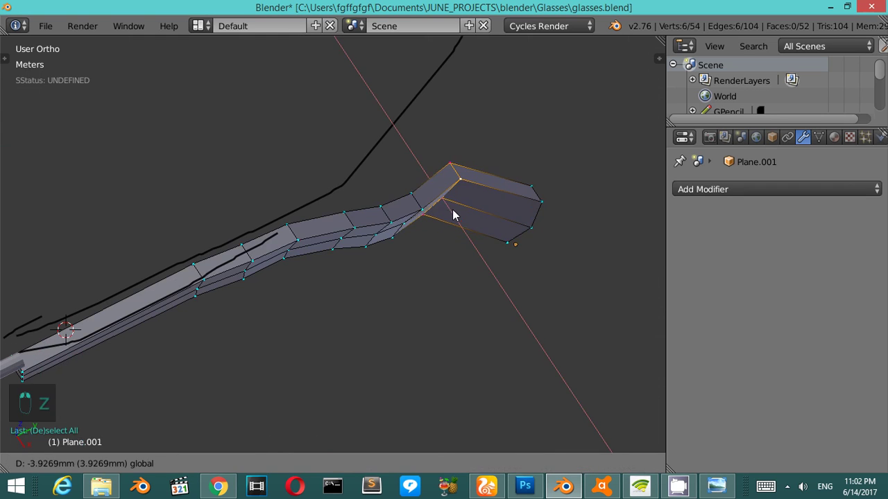
{"action": "key", "text": "a"}
{"action": "left_click", "coordinate": [543, 187]}
{"action": "key", "text": "c"}
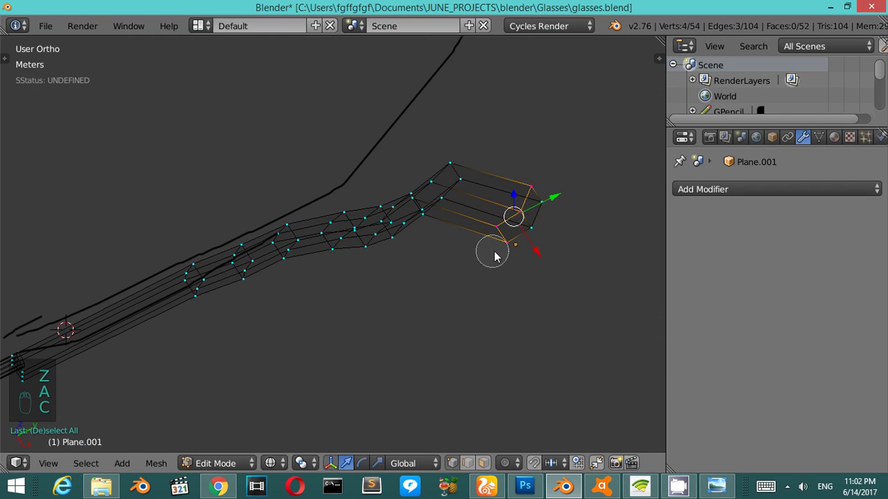
{"action": "left_click_drag", "start_coordinate": [539, 241], "coordinate": [400, 222]}
{"action": "key", "text": "KP_7"}
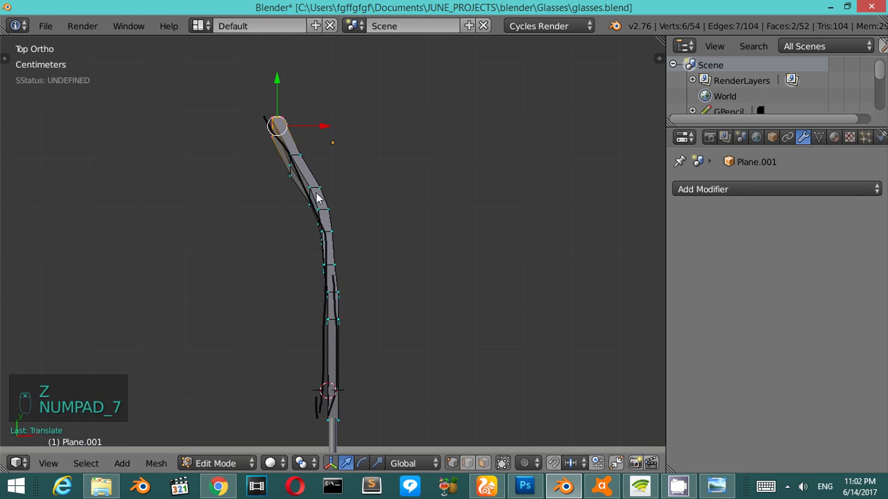
{"action": "key", "text": "z"}
{"action": "middle_click", "coordinate": [316, 195]}
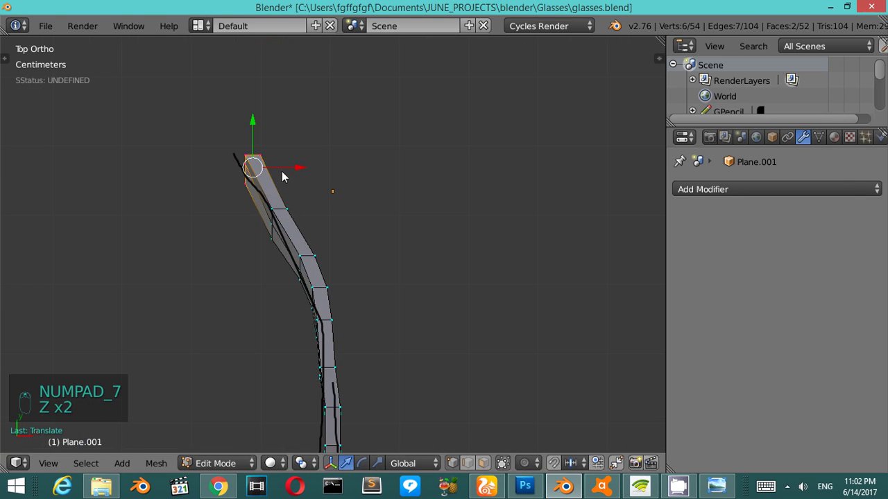
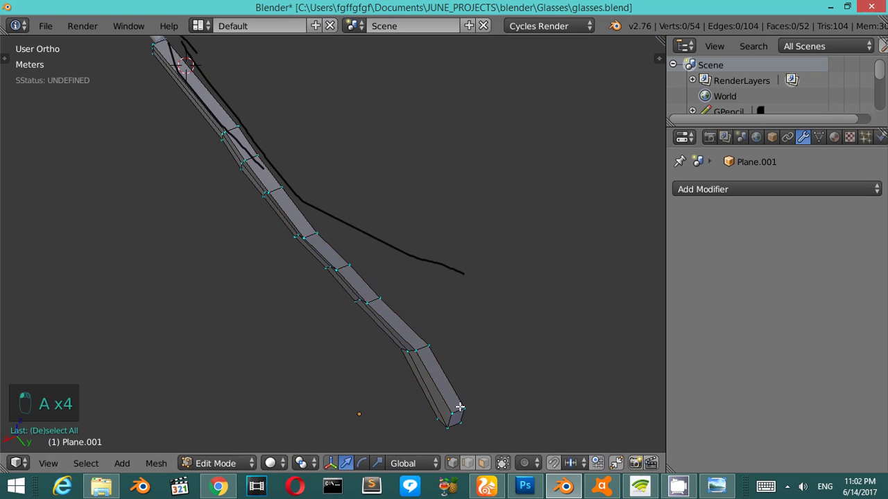
Step: Select the arm, enter Edit Mode and delete two faces at its end section
{"action": "key", "text": "z"}
{"action": "right_click", "coordinate": [469, 409]}
{"action": "key", "text": "c"}
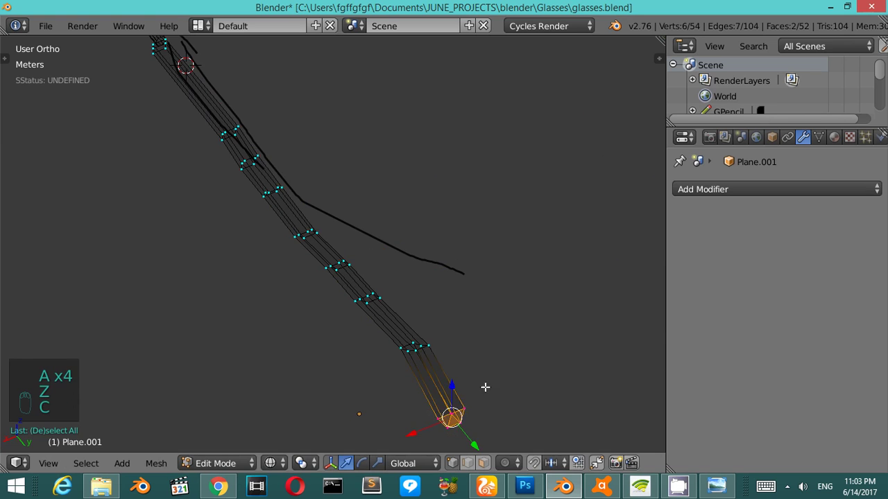
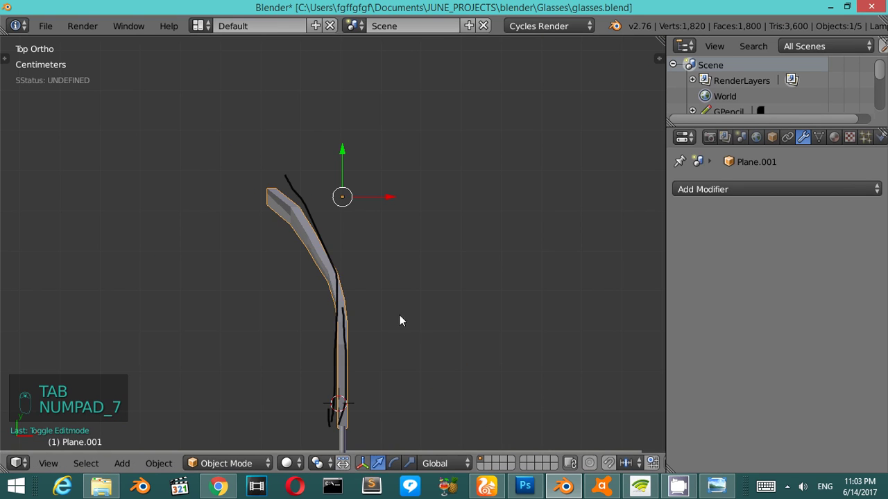
{"action": "key", "text": "Tab"}
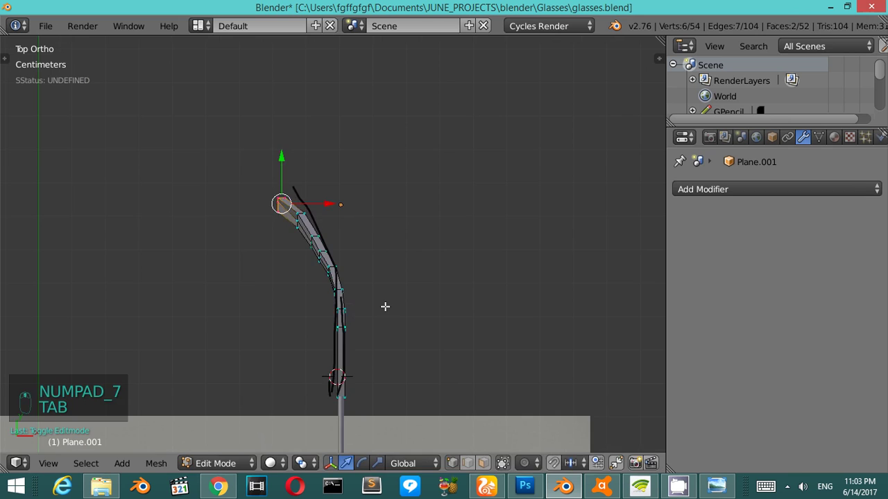
{"action": "middle_click", "coordinate": [388, 311]}
{"action": "key", "text": "KP_2"}
{"action": "key", "text": "KP_2"}
{"action": "key", "text": "KP_6"}
{"action": "key", "text": "KP_6"}
{"action": "key", "text": "KP_6"}
{"action": "key", "text": "KP_6"}
{"action": "key", "text": "KP_6"}
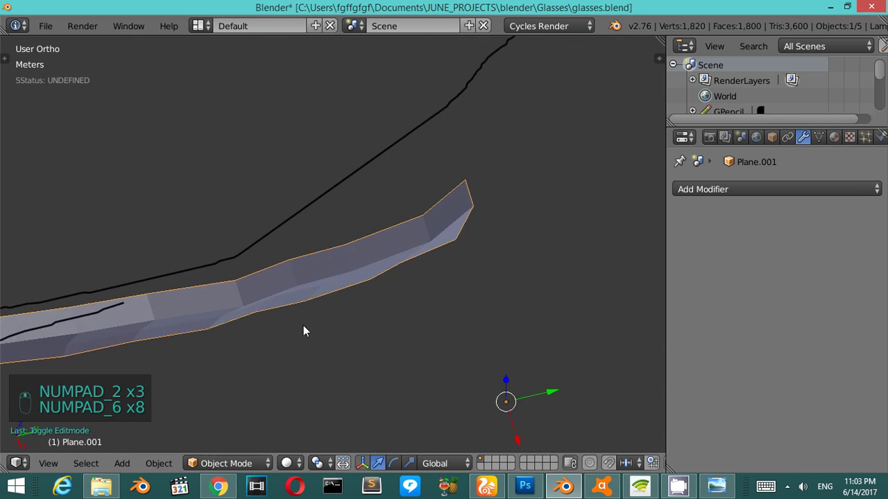
{"action": "middle_click", "coordinate": [296, 320]}
{"action": "middle_click", "coordinate": [245, 306]}
Step: Scale the end loop of the arm to about 0.81 to taper it, then return to Object Mode
{"action": "key", "text": "Tab"}
{"action": "key", "text": "z"}
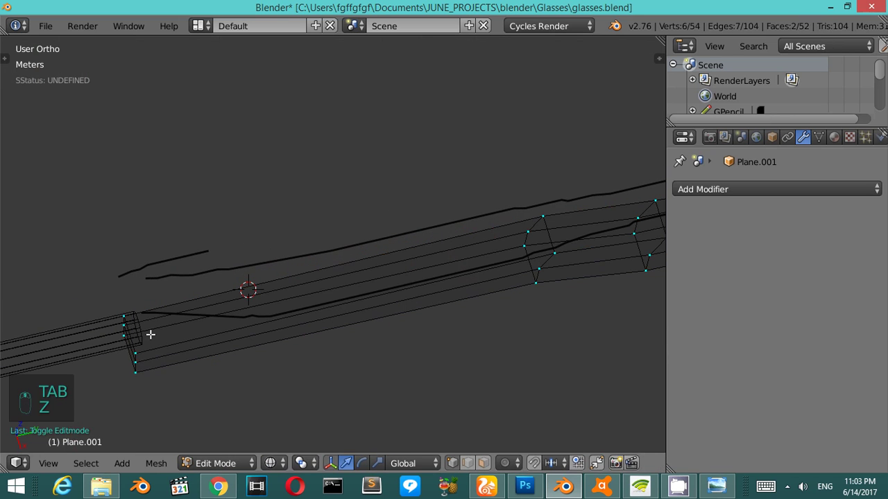
{"action": "key", "text": "KP_4"}
{"action": "key", "text": "KP_4"}
{"action": "key", "text": "KP_2"}
{"action": "key", "text": "KP_2"}
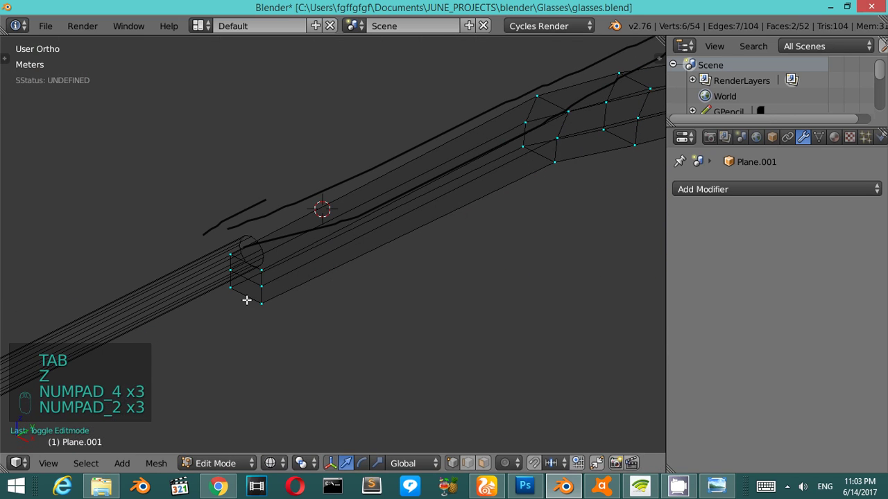
{"action": "key", "text": "z"}
{"action": "key", "text": "z"}
{"action": "key", "text": "x"}
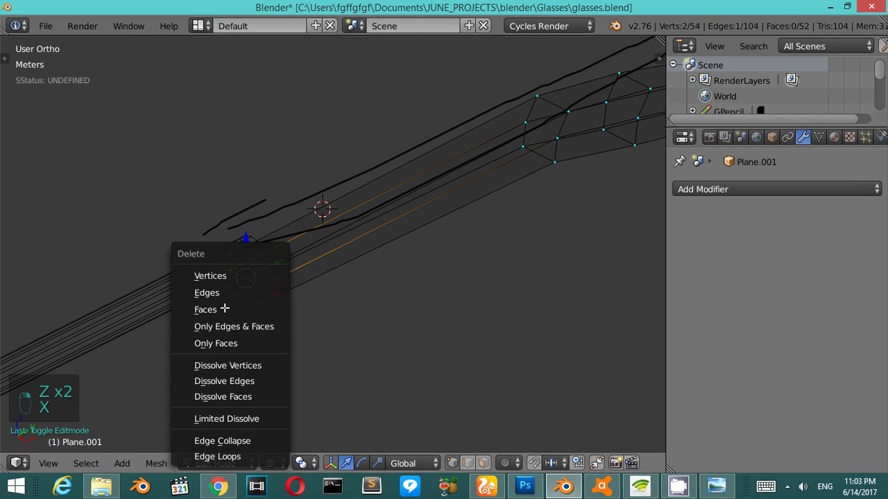
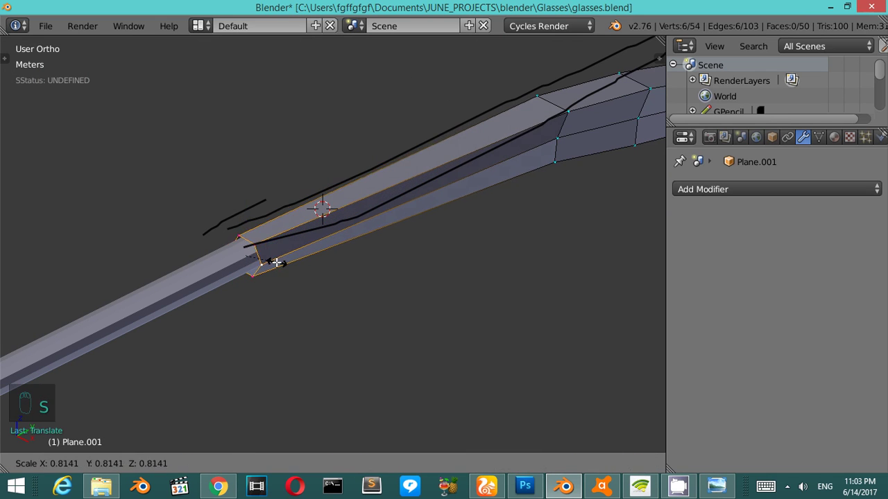
{"action": "key", "text": "Tab"}
{"action": "left_click_drag", "start_coordinate": [247, 267], "coordinate": [270, 262]}
{"action": "key", "text": "z"}
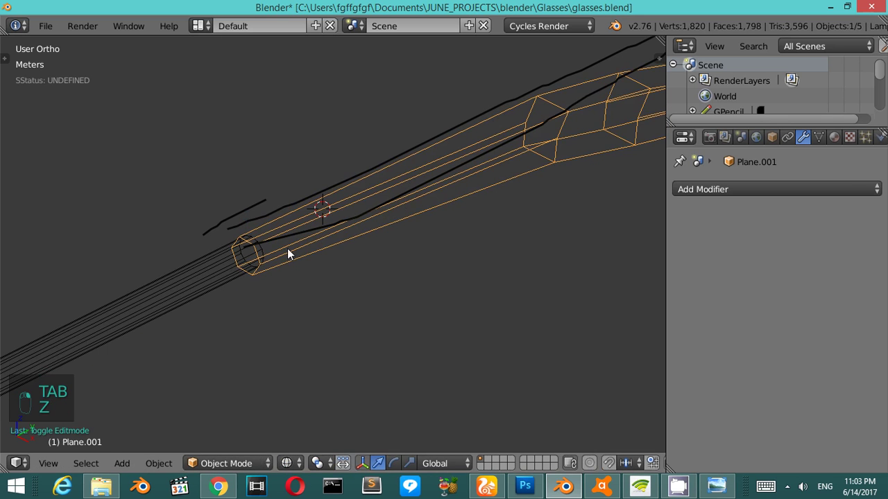
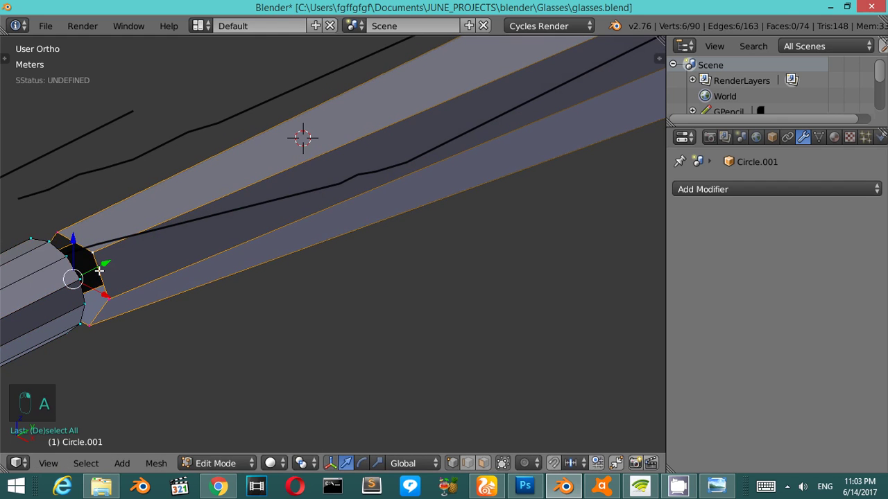
Step: Extrude the tube's end loop along the arm and isolate the object for further editing
{"action": "key", "text": "a"}
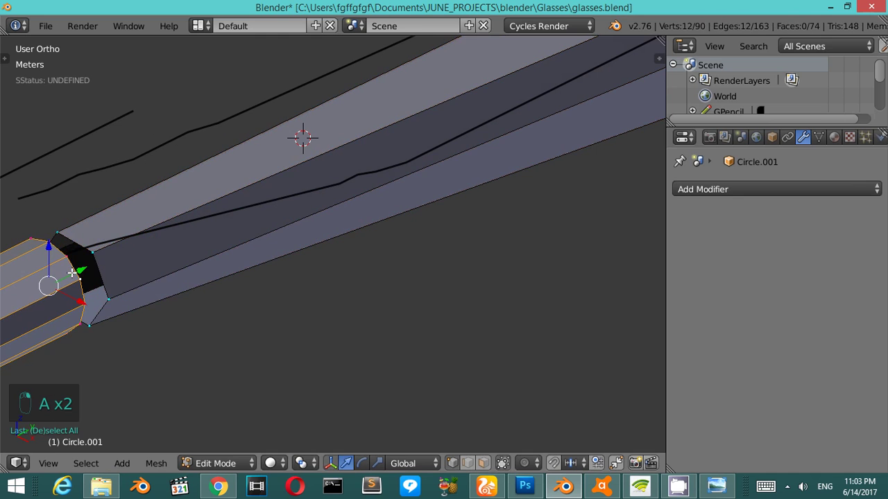
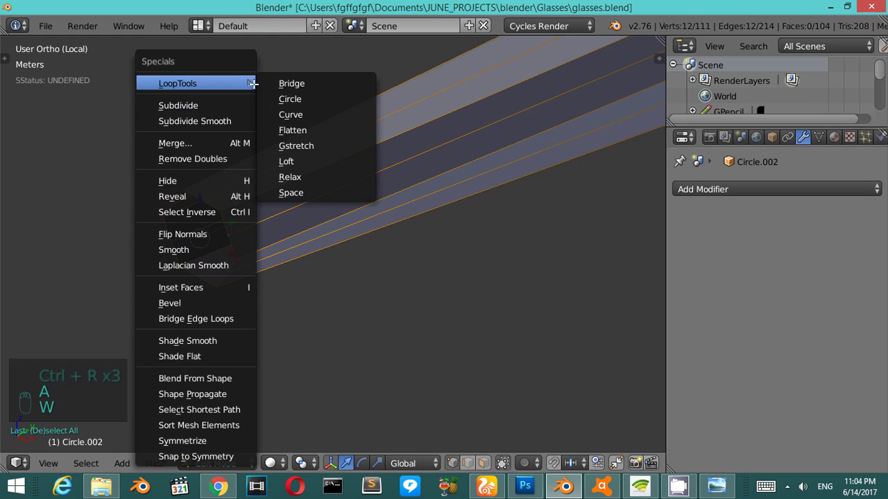
{"action": "key", "text": "Tab"}
{"action": "key", "text": "KP_Divide"}
{"action": "key", "text": "Tab"}
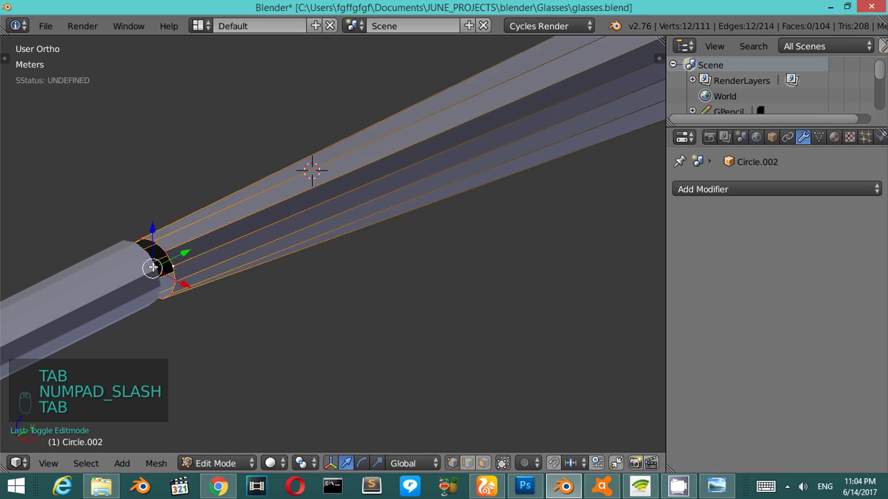
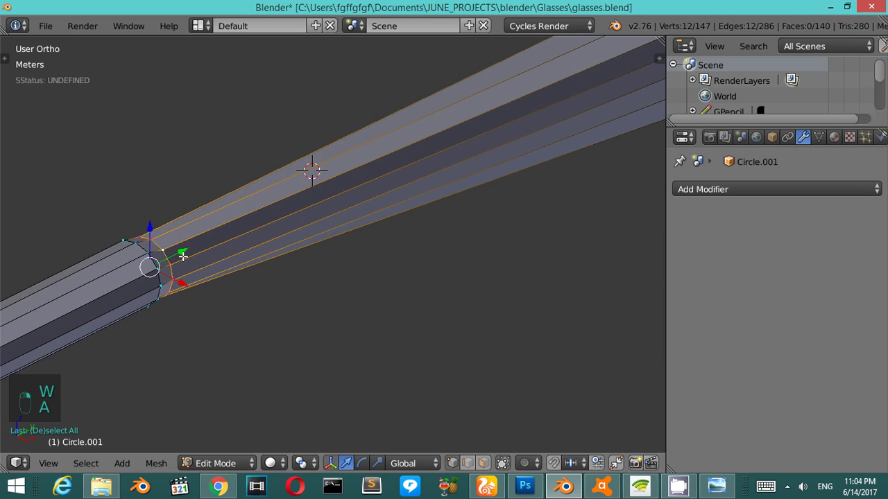
Step: Mirror the temple arm piece (Circle.001) to the other side of the glasses from top view
{"action": "key", "text": "KP_7"}
{"action": "left_click", "coordinate": [199, 264]}
{"action": "middle_click", "coordinate": [318, 321]}
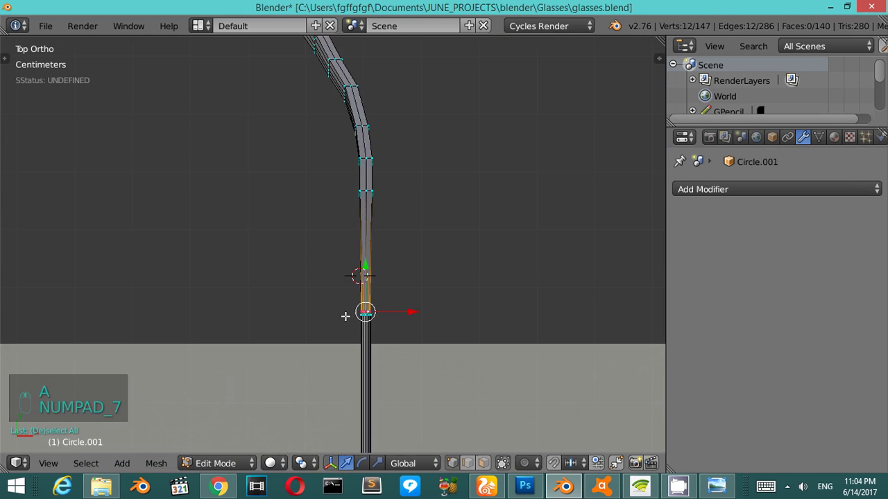
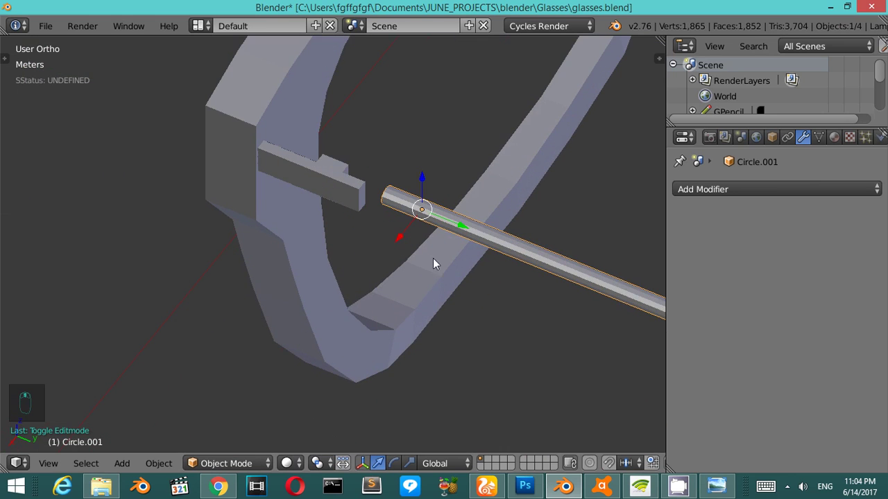
{"action": "left_click_drag", "start_coordinate": [413, 230], "coordinate": [524, 210]}
{"action": "key", "text": "s"}
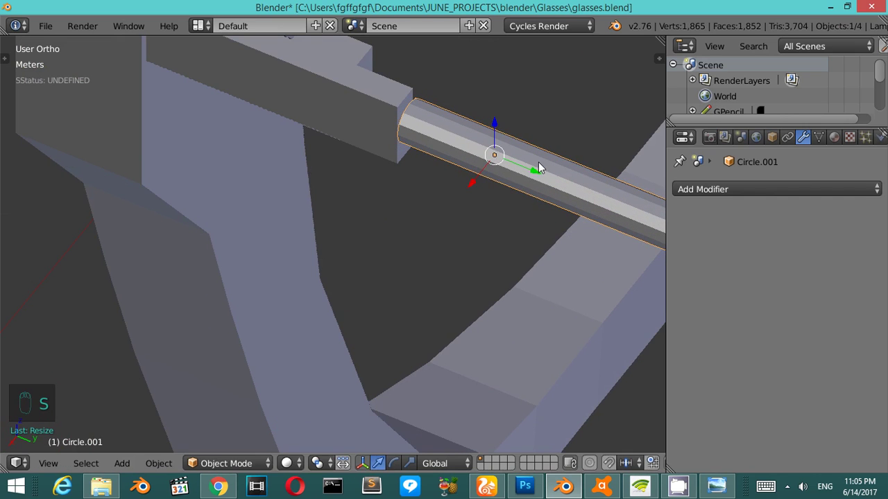
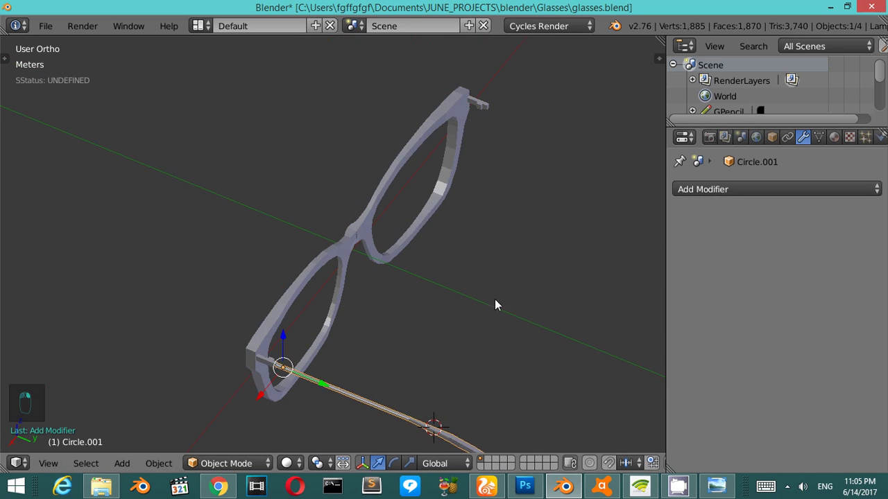
Step: Select the arm piece and scale it up about 1.35x from top view to match the frame
{"action": "right_click", "coordinate": [488, 281]}
{"action": "left_click_drag", "start_coordinate": [717, 194], "coordinate": [501, 229]}
{"action": "left_click_drag", "start_coordinate": [501, 229], "coordinate": [501, 228]}
{"action": "key", "text": "KP_4"}
{"action": "key", "text": "KP_4"}
{"action": "key", "text": "KP_4"}
{"action": "key", "text": "KP_4"}
{"action": "key", "text": "KP_7"}
{"action": "key", "text": "KP_2"}
{"action": "key", "text": "KP_7"}
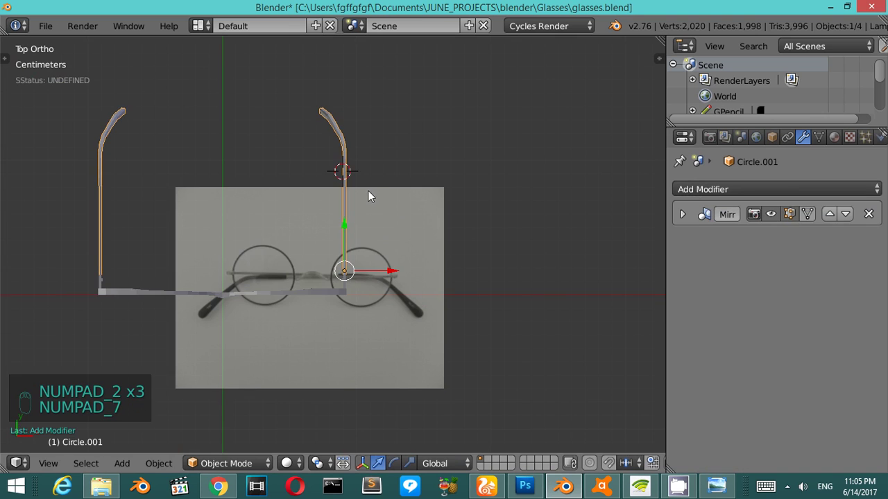
{"action": "key", "text": "s"}
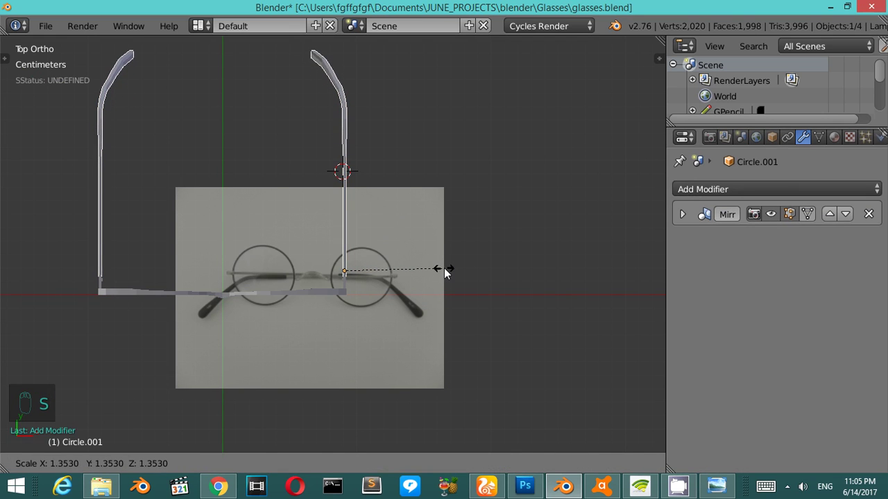
Step: Confirm the new size and orbit in close to check the arm meets the frame's hinge end
{"action": "key", "text": "KP_6"}
{"action": "key", "text": "KP_6"}
{"action": "key", "text": "KP_6"}
{"action": "key", "text": "KP_6"}
{"action": "key", "text": "KP_2"}
{"action": "key", "text": "KP_2"}
{"action": "key", "text": "KP_6"}
{"action": "key", "text": "KP_6"}
{"action": "middle_click", "coordinate": [277, 266]}
{"action": "double_click", "coordinate": [275, 269]}
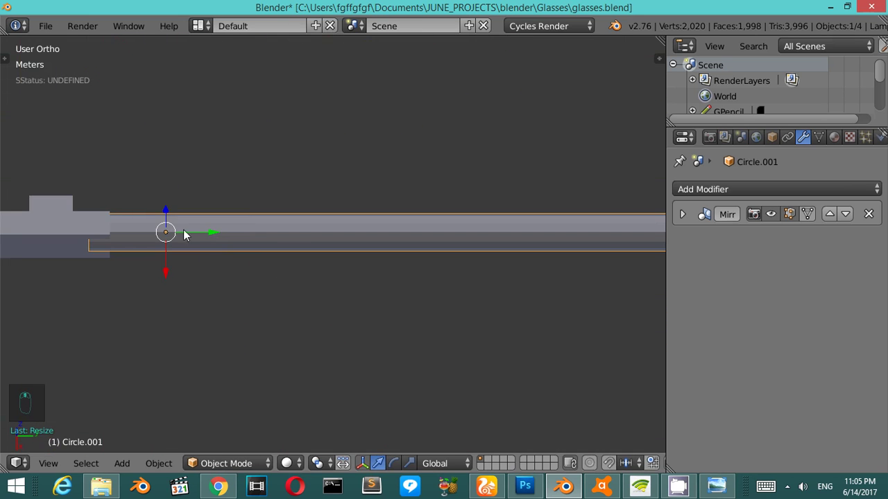
{"action": "key", "text": "KP_6"}
{"action": "key", "text": "KP_6"}
{"action": "key", "text": "KP_6"}
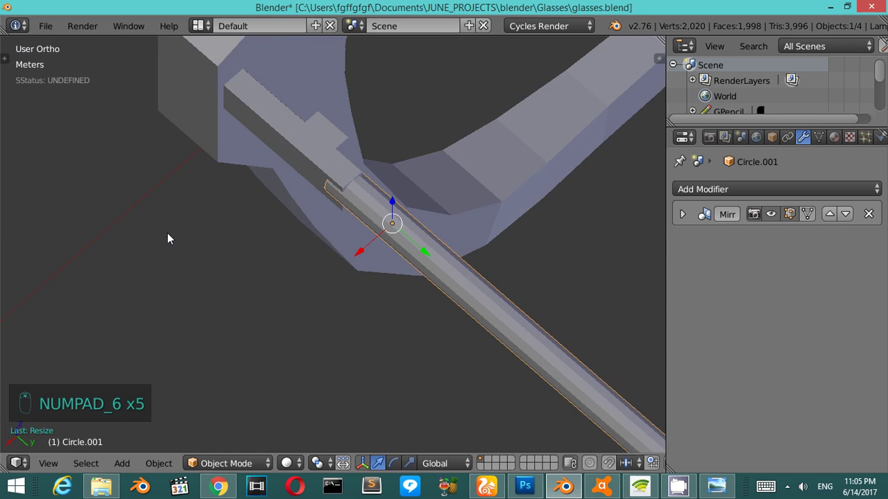
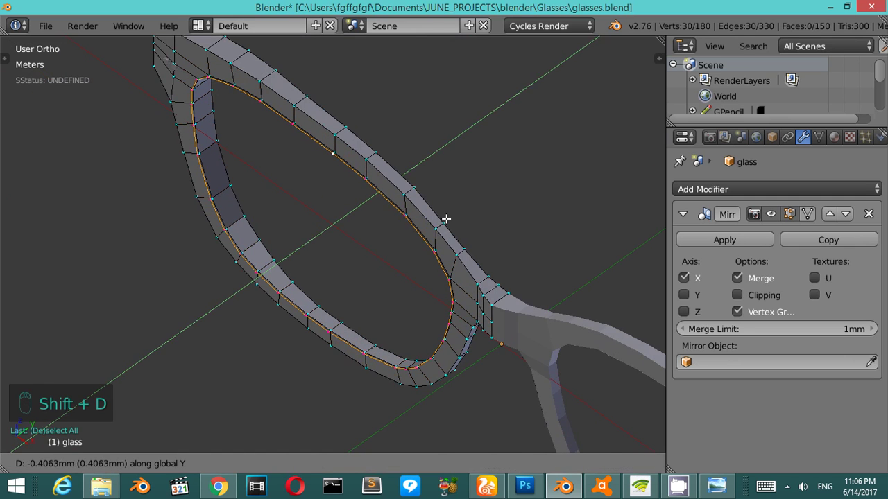
Step: Separate the duplicated inner rim loop into its own object (P) and isolate it with numpad /
{"action": "key", "text": "p"}
{"action": "key", "text": "Tab"}
{"action": "left_click_drag", "start_coordinate": [447, 274], "coordinate": [463, 274]}
{"action": "key", "text": "KP_Divide"}
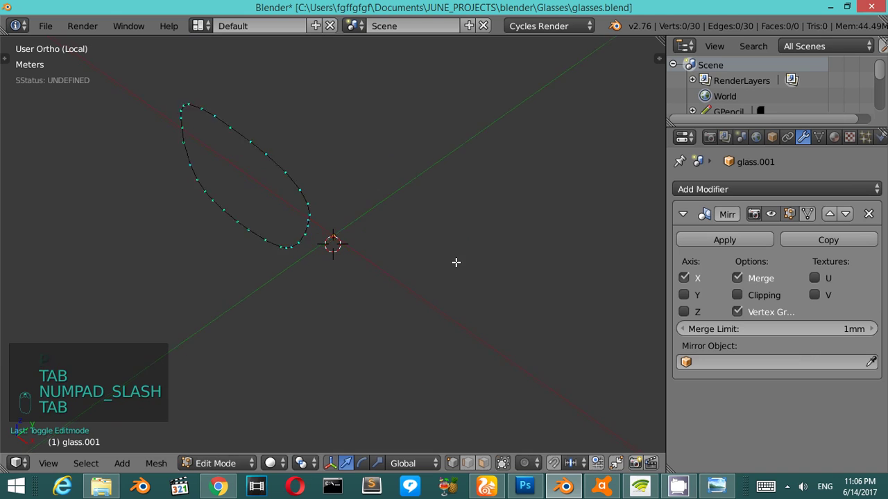
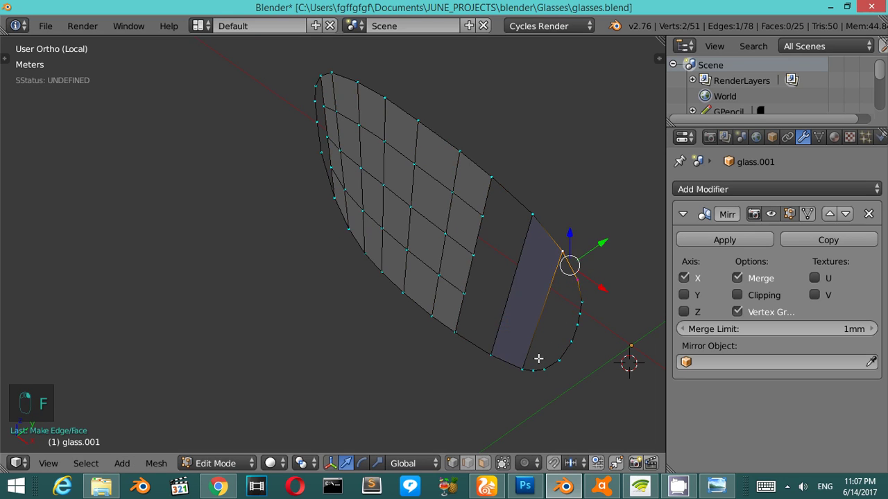
Step: Fill the remaining lens strips with faces (F), including the small gap at the rim edge
{"action": "key", "text": "f"}
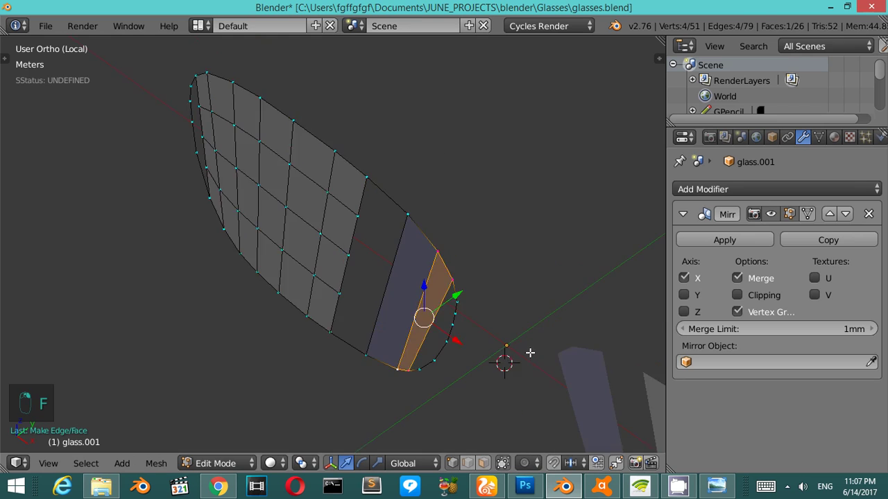
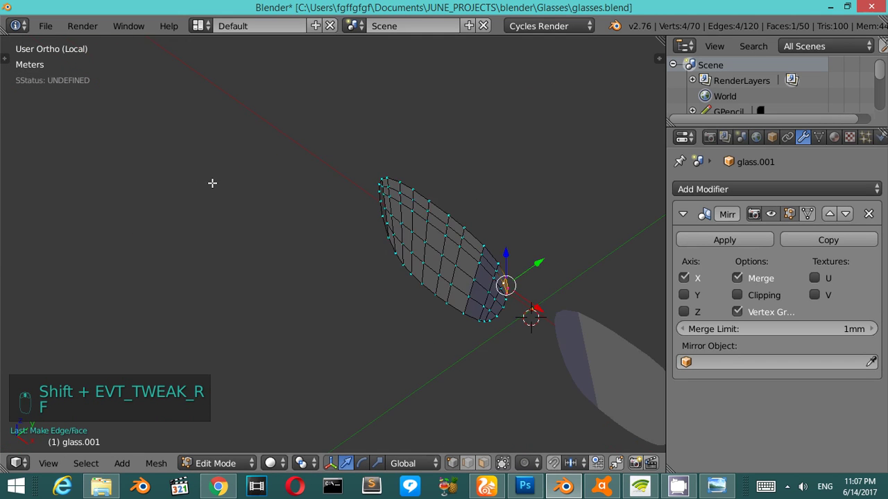
{"action": "key", "text": "KP_4"}
{"action": "key", "text": "KP_4"}
{"action": "key", "text": "KP_4"}
{"action": "key", "text": "KP_4"}
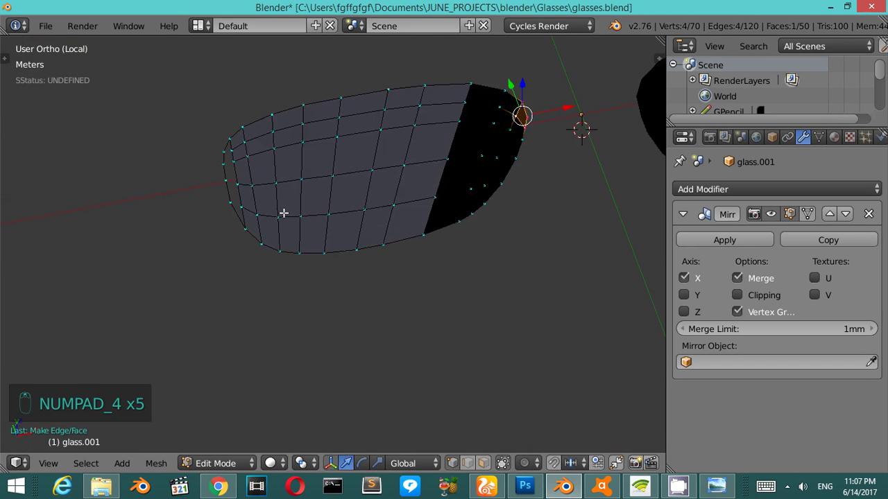
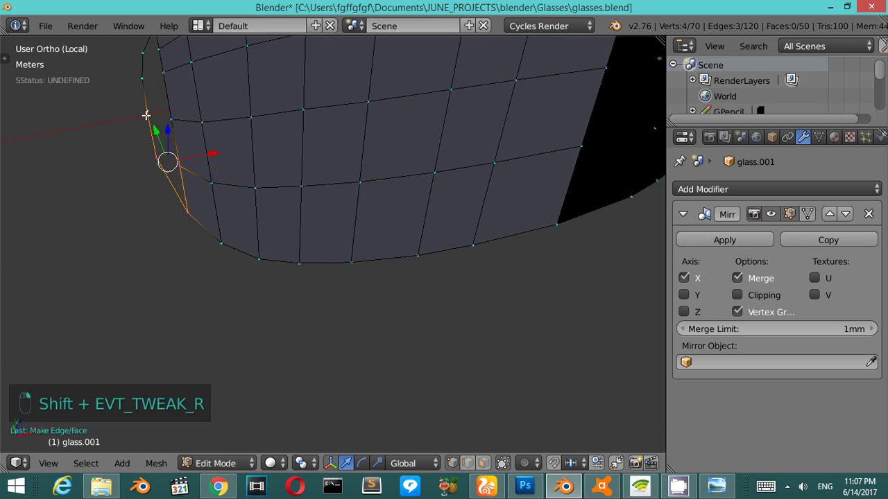
{"action": "key", "text": "f"}
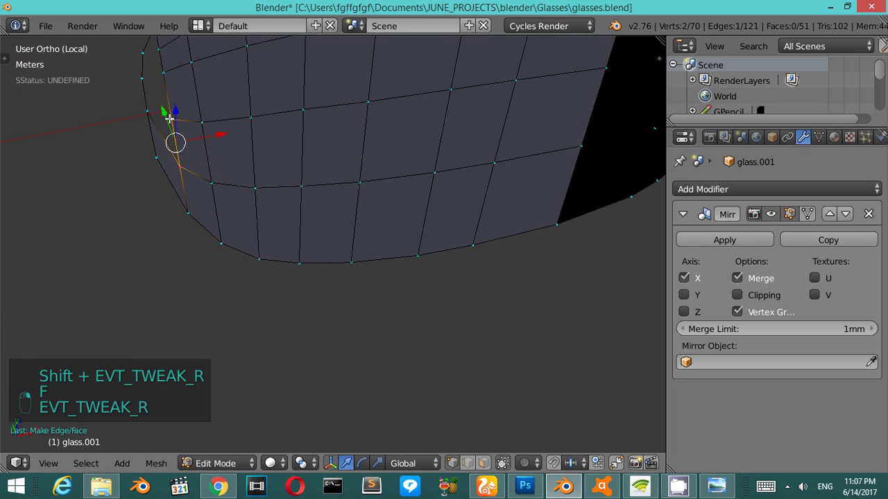
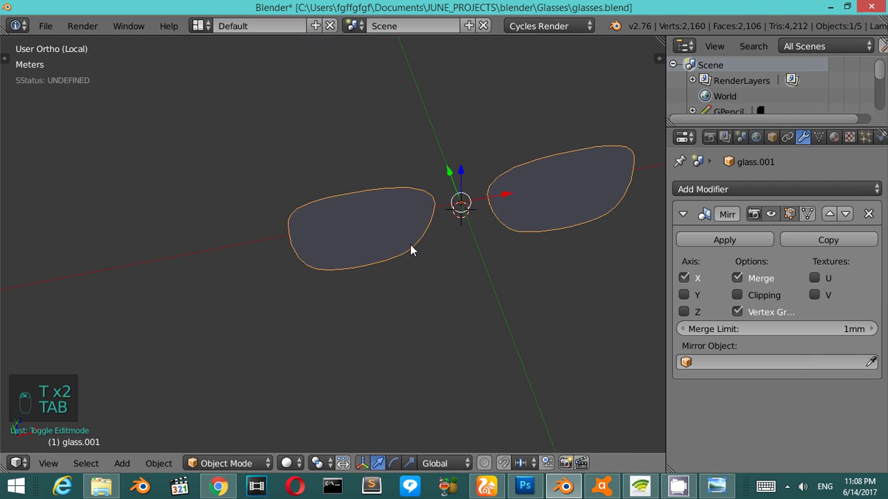
Step: Add a level-2 Subdivision Surface and apply transforms so the lens becomes a smooth panel
{"action": "key", "text": "ctrl+2"}
{"action": "left_click_drag", "start_coordinate": [690, 217], "coordinate": [573, 417]}
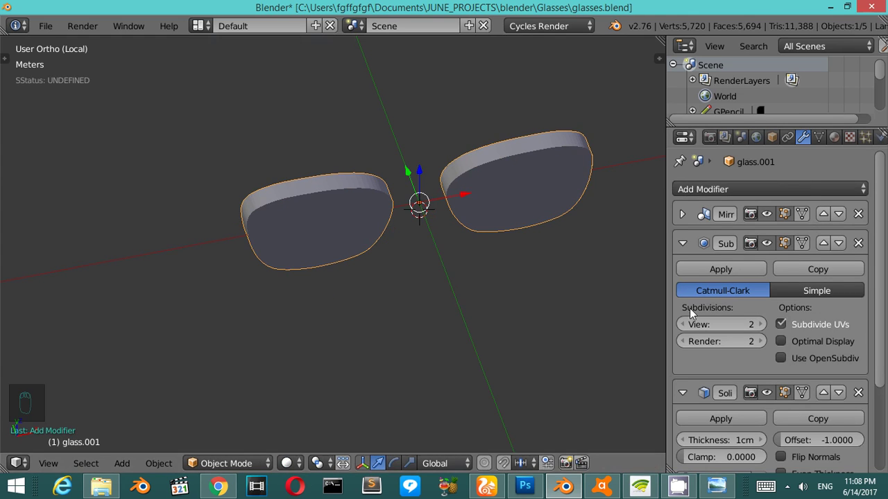
{"action": "key", "text": "ctrl+a"}
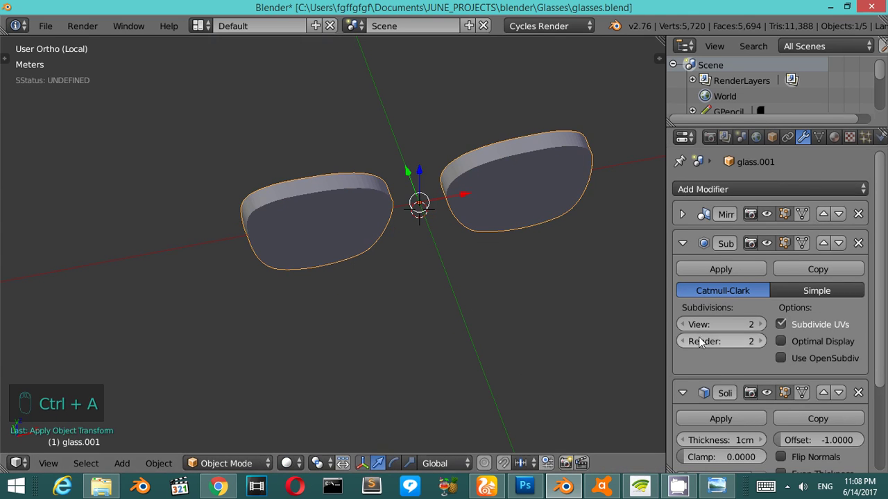
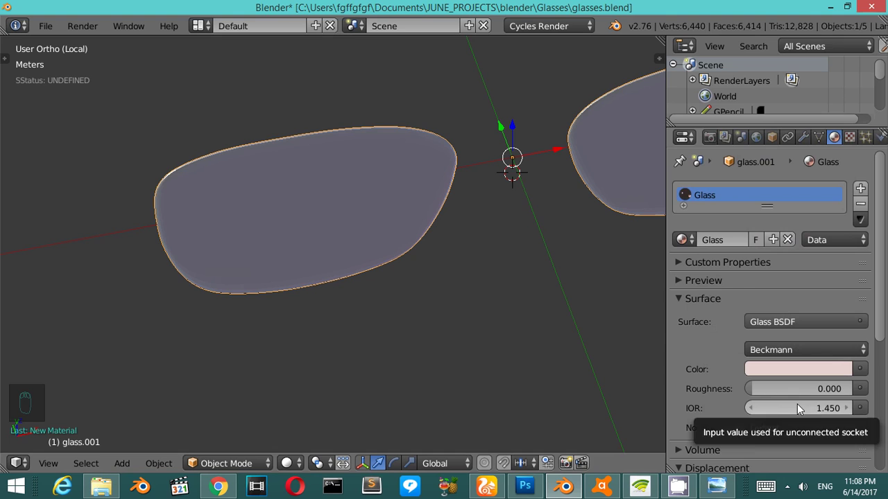
Step: Leave Local view to show the lenses fitted in the frame and adjust their scale
{"action": "left_click_drag", "start_coordinate": [804, 409], "coordinate": [581, 269]}
{"action": "left_click_drag", "start_coordinate": [530, 252], "coordinate": [530, 251]}
{"action": "key", "text": "KP_Divide"}
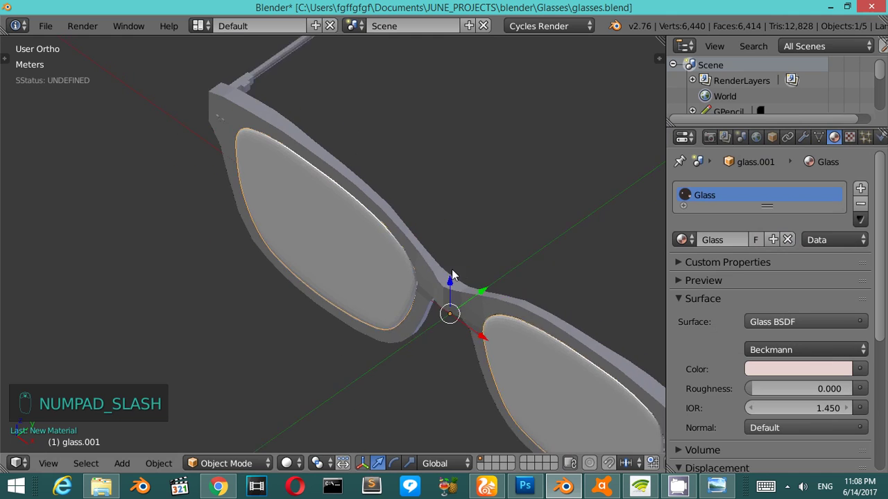
{"action": "middle_click", "coordinate": [533, 326]}
{"action": "left_click_drag", "start_coordinate": [535, 326], "coordinate": [533, 328]}
{"action": "key", "text": "s"}
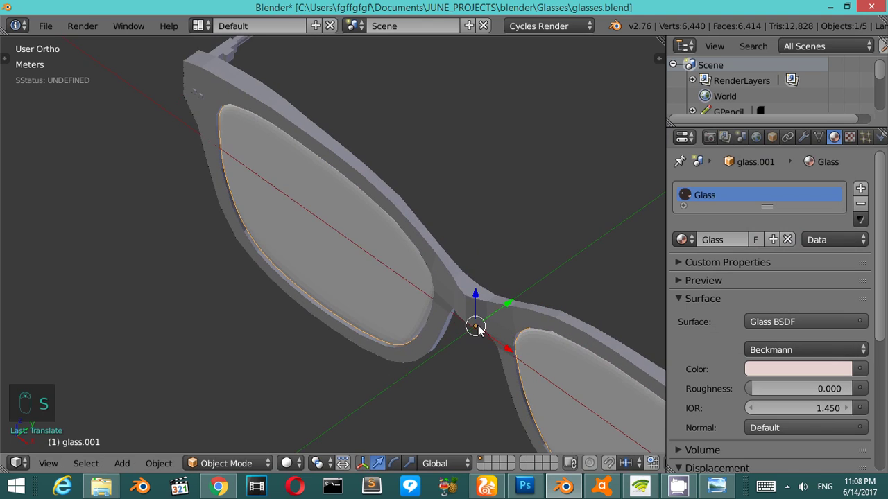
Step: Select the glasses frame and smooth it with a level-2 Subdivision Surface modifier
{"action": "left_click_drag", "start_coordinate": [421, 243], "coordinate": [412, 246]}
{"action": "left_click_drag", "start_coordinate": [412, 245], "coordinate": [412, 246]}
{"action": "key", "text": "ctrl+2"}
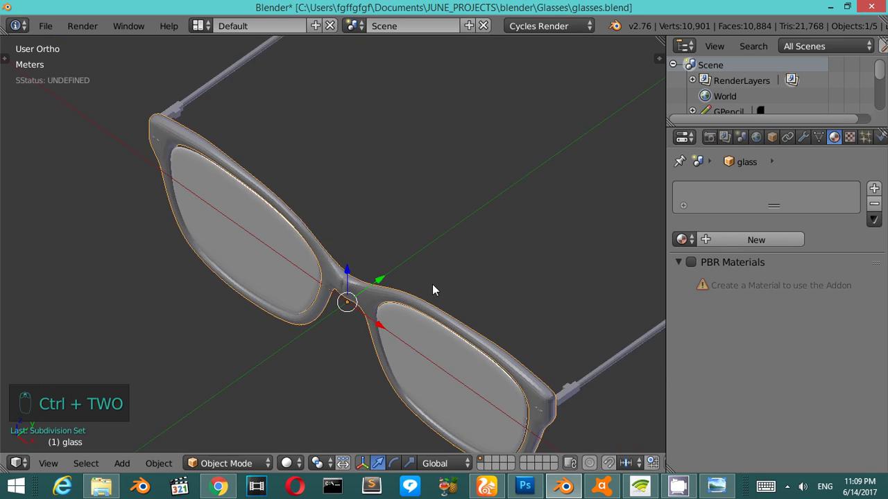
Step: Zoom onto the frame's outer hinge corner and reopen the frame mesh for editing
{"action": "middle_click", "coordinate": [385, 195]}
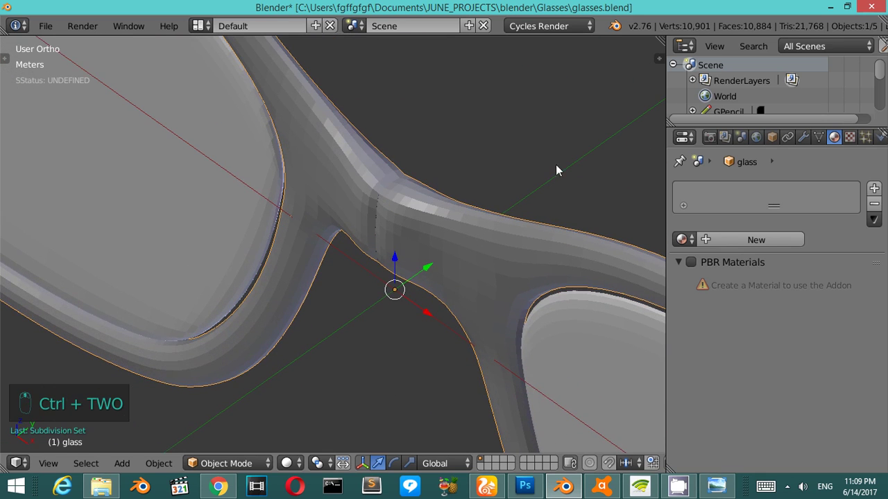
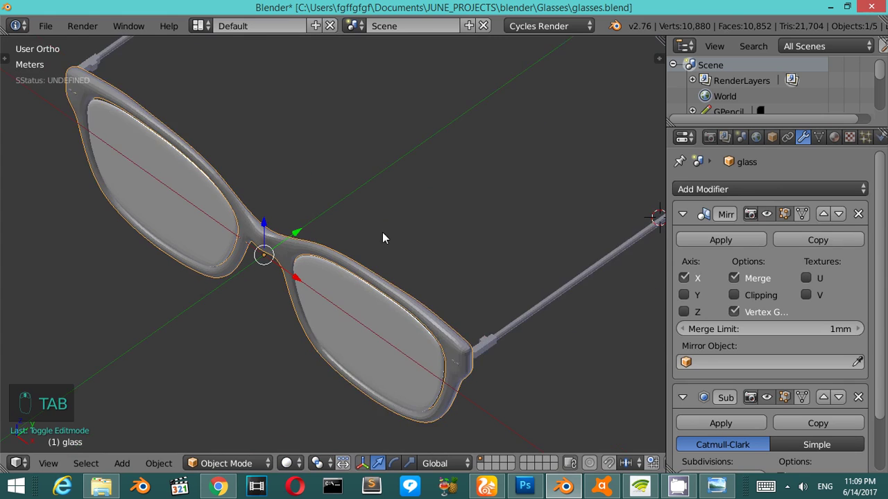
{"action": "key", "text": "Tab"}
{"action": "key", "text": "Tab"}
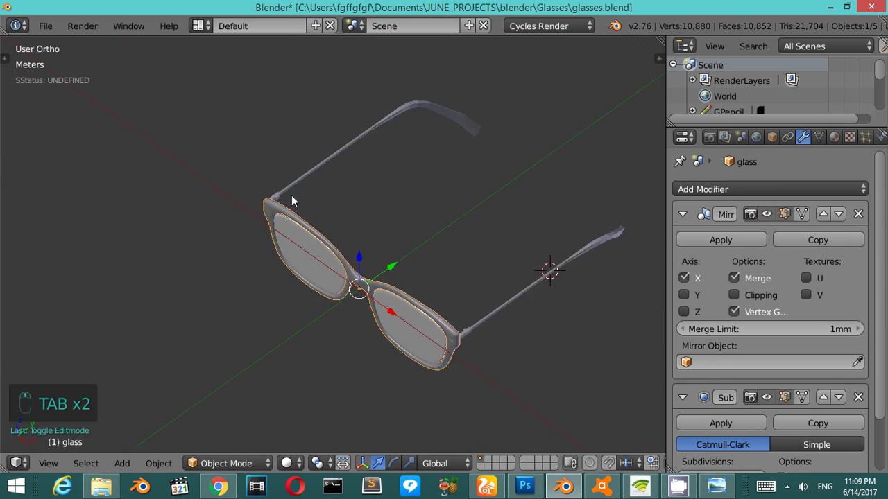
{"action": "middle_click", "coordinate": [525, 230]}
Step: Cut two edge loops (Ctrl+R) around the lens rim and slide each toward the rim edges
{"action": "key", "text": "Tab"}
{"action": "key", "text": "ctrl+r"}
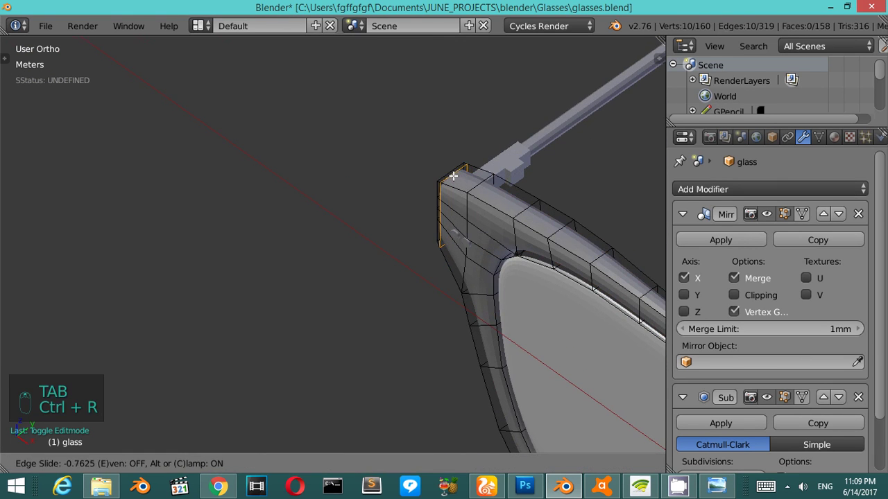
{"action": "key", "text": "ctrl+r"}
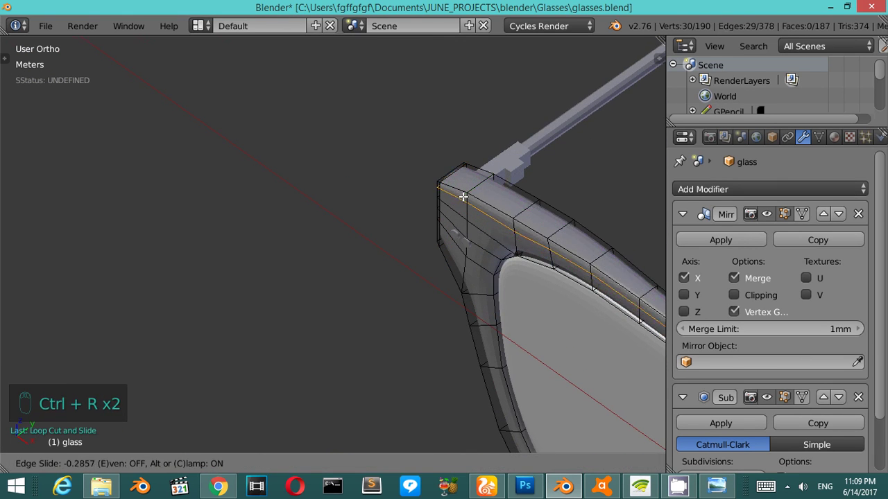
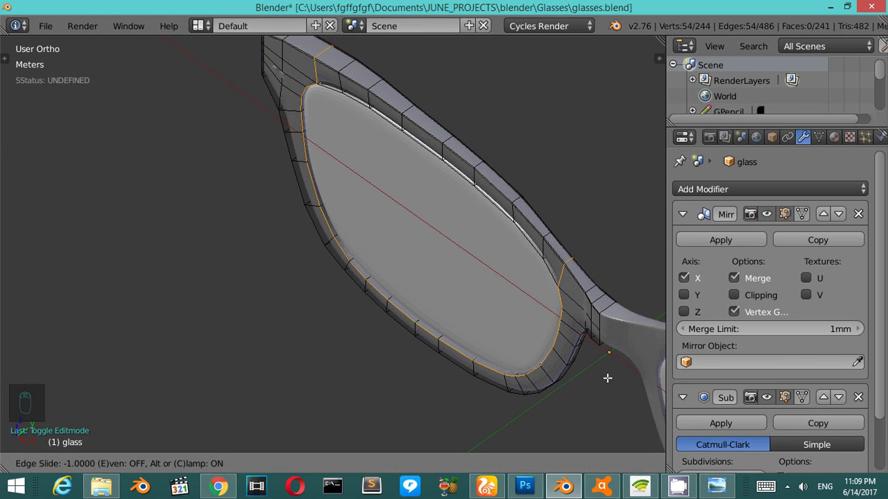
{"action": "key", "text": "ctrl+r"}
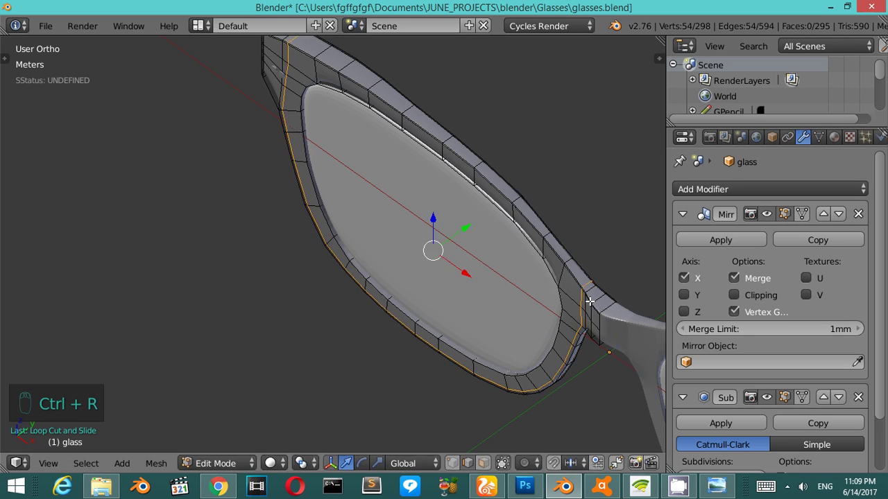
Step: Leave edit mode, view the whole glasses and orbit toward the temple arm side
{"action": "key", "text": "Tab"}
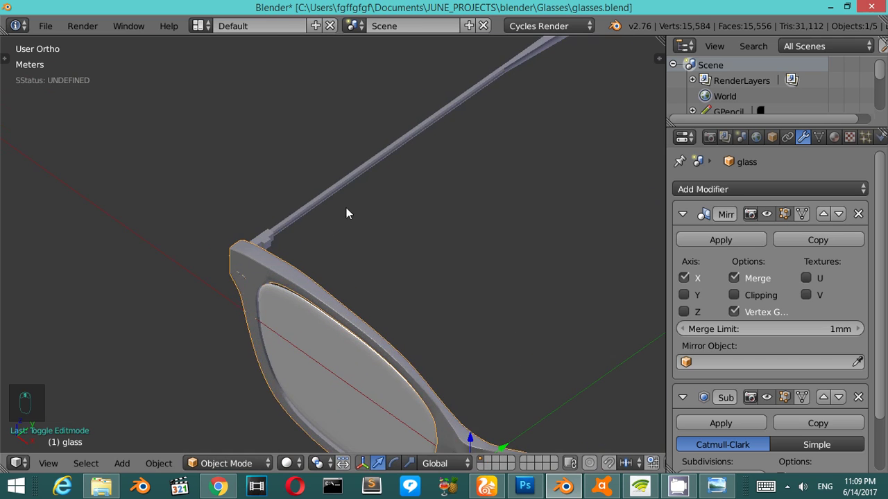
{"action": "left_click_drag", "start_coordinate": [359, 179], "coordinate": [339, 239]}
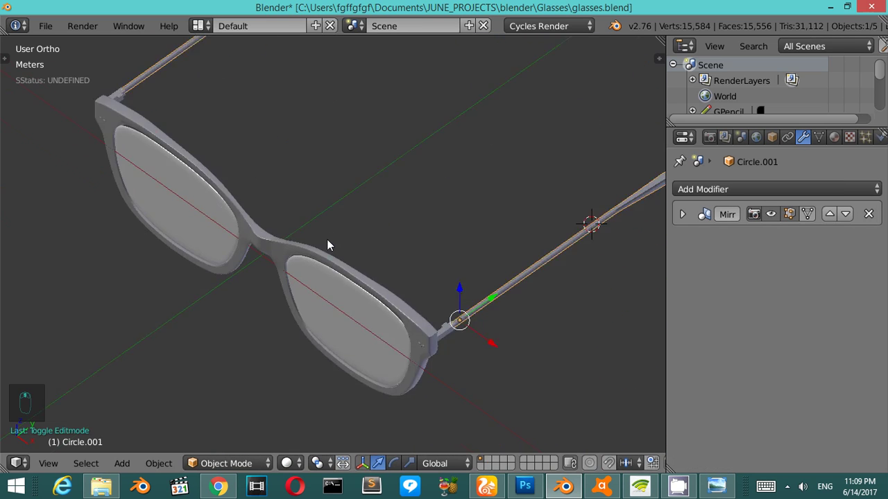
{"action": "left_click_drag", "start_coordinate": [325, 286], "coordinate": [544, 300]}
{"action": "key", "text": "ctrl+1"}
{"action": "left_click_drag", "start_coordinate": [768, 342], "coordinate": [247, 296]}
{"action": "key", "text": "t"}
{"action": "key", "text": "t"}
Step: Select the Plane temple arm object and inspect its Mirror modifier
{"action": "middle_click", "coordinate": [247, 297]}
{"action": "left_click", "coordinate": [241, 288]}
{"action": "middle_click", "coordinate": [238, 283]}
{"action": "right_click", "coordinate": [184, 294]}
{"action": "middle_click", "coordinate": [256, 244]}
{"action": "right_click", "coordinate": [257, 238]}
Step: Give the arm a level-2 subdivision and cut several Ctrl+R edge loops, sliding each into place
{"action": "key", "text": "ctrl+2"}
{"action": "key", "text": "Tab"}
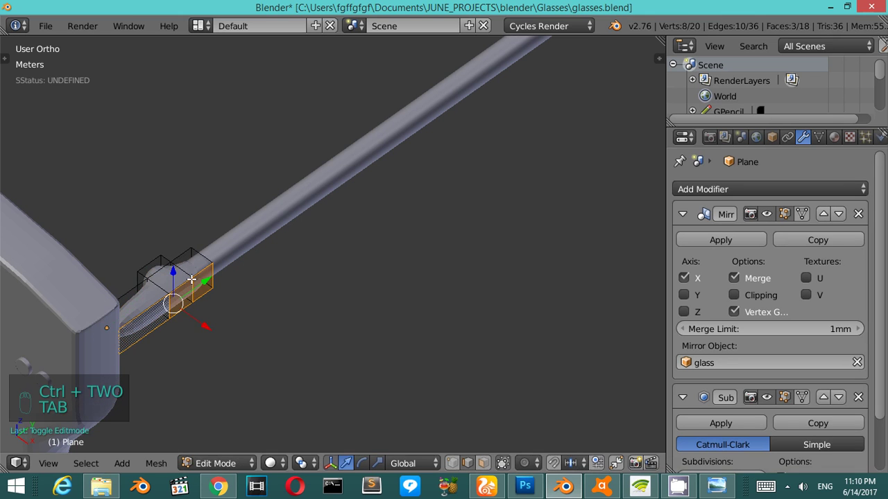
{"action": "key", "text": "ctrl+r"}
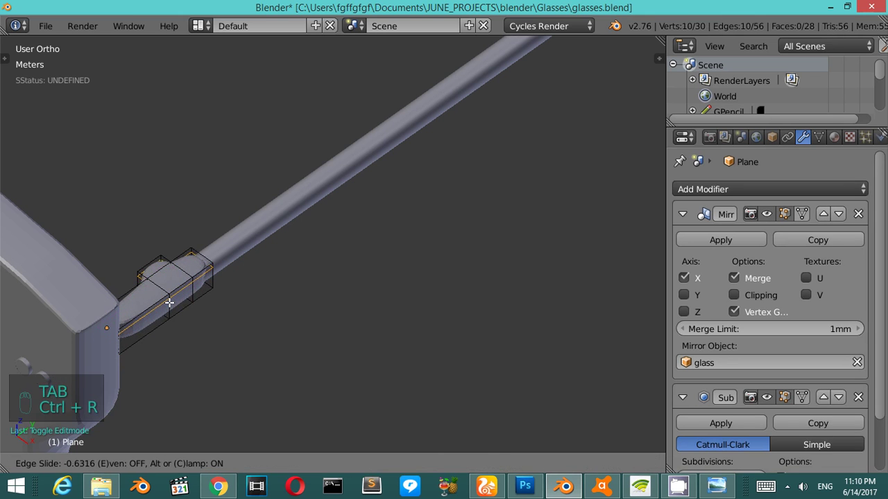
{"action": "key", "text": "ctrl+r"}
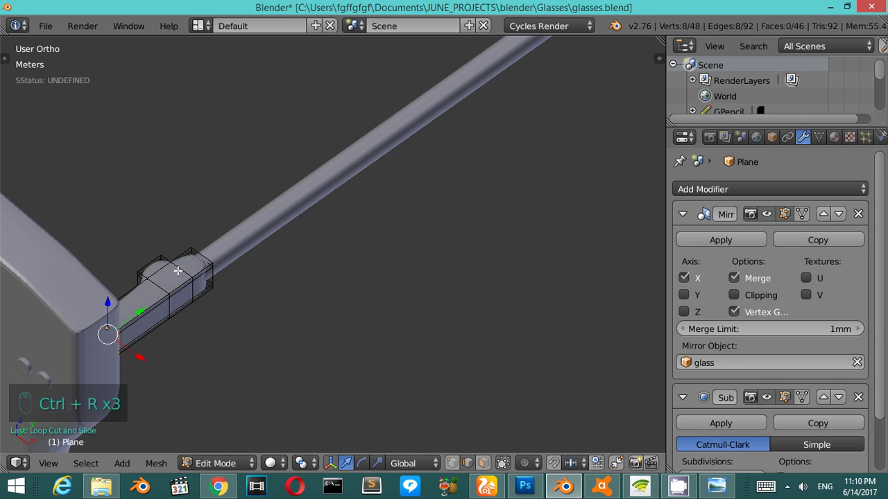
{"action": "key", "text": "Tab"}
{"action": "key", "text": "ctrl+r"}
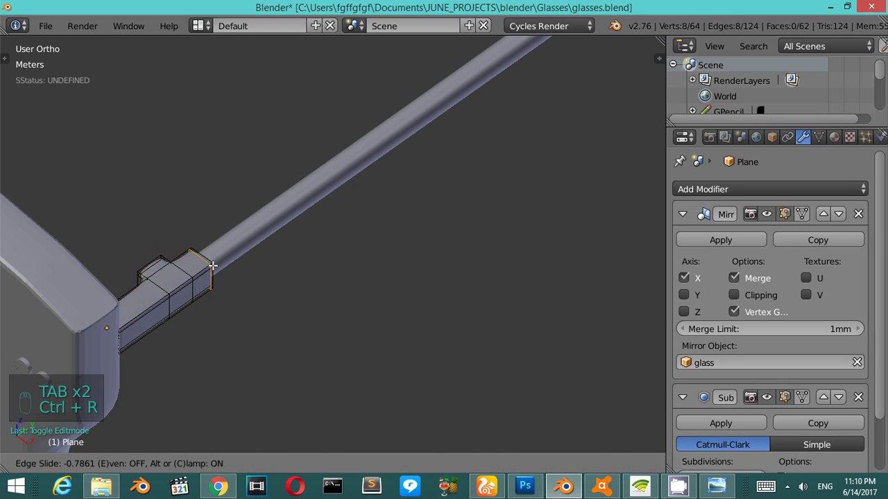
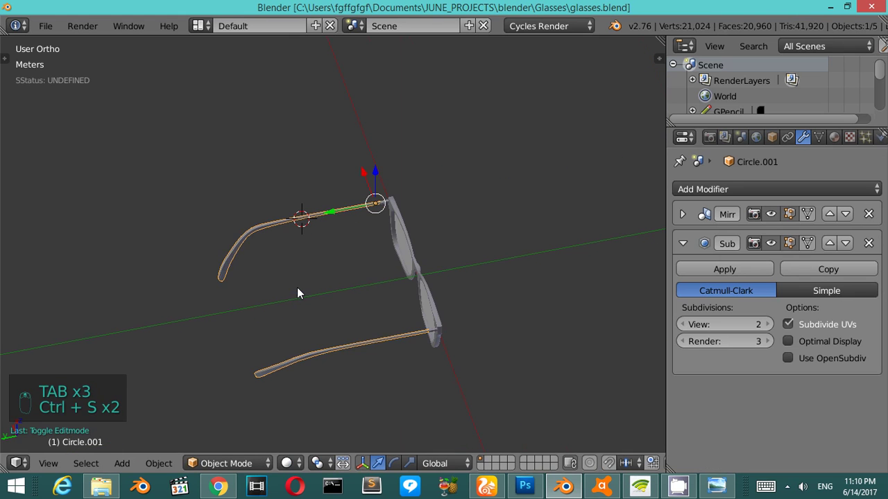
Step: Orbit around the smoothed glasses with the numpad keys and save the file with Ctrl+S
{"action": "key", "text": "KP_6"}
{"action": "key", "text": "KP_6"}
{"action": "key", "text": "KP_6"}
{"action": "key", "text": "KP_2"}
{"action": "key", "text": "KP_6"}
{"action": "key", "text": "KP_6"}
{"action": "key", "text": "KP_4"}
{"action": "key", "text": "ctrl+s"}
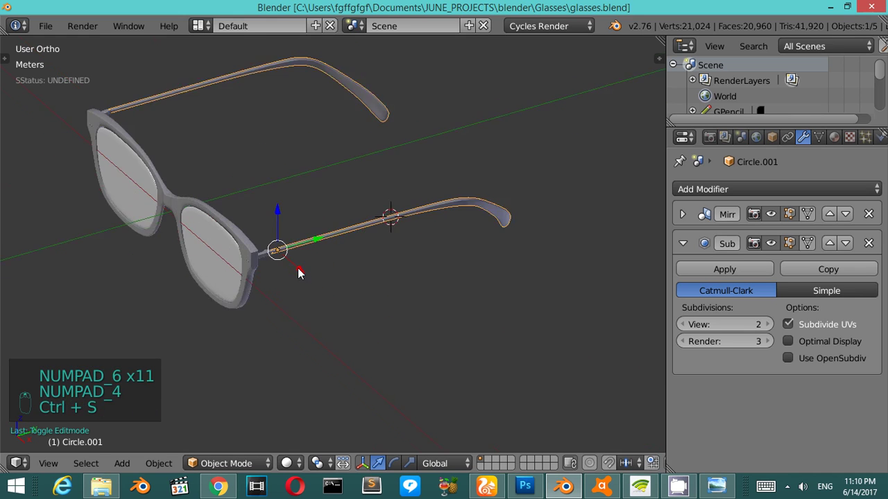
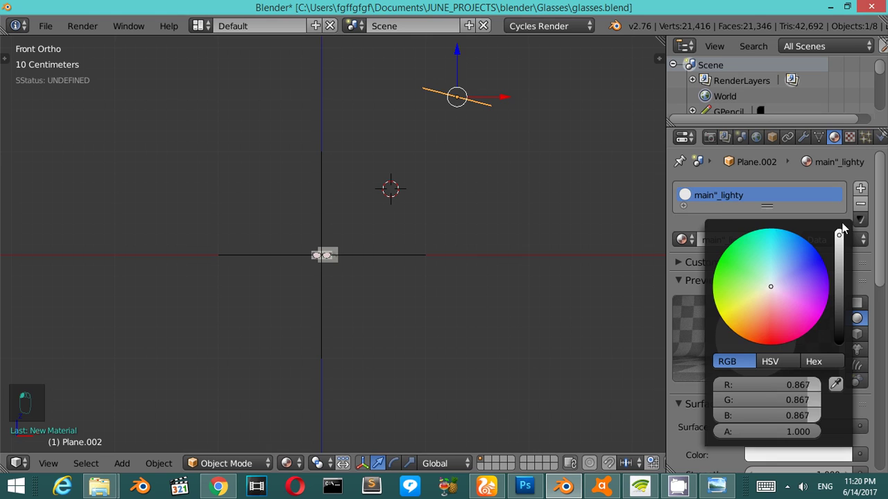
Step: Duplicate the main light plane and tilt the copy the opposite way at the upper left
{"action": "left_click_drag", "start_coordinate": [884, 291], "coordinate": [817, 415]}
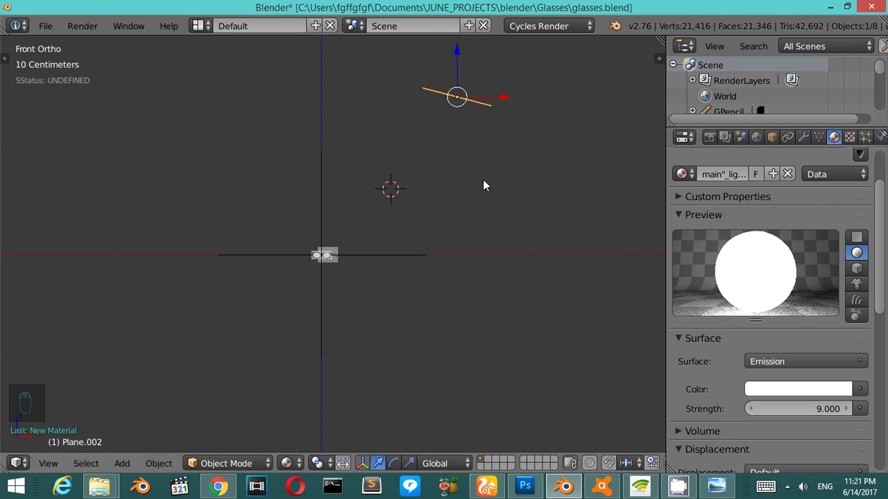
{"action": "key", "text": "shift+d"}
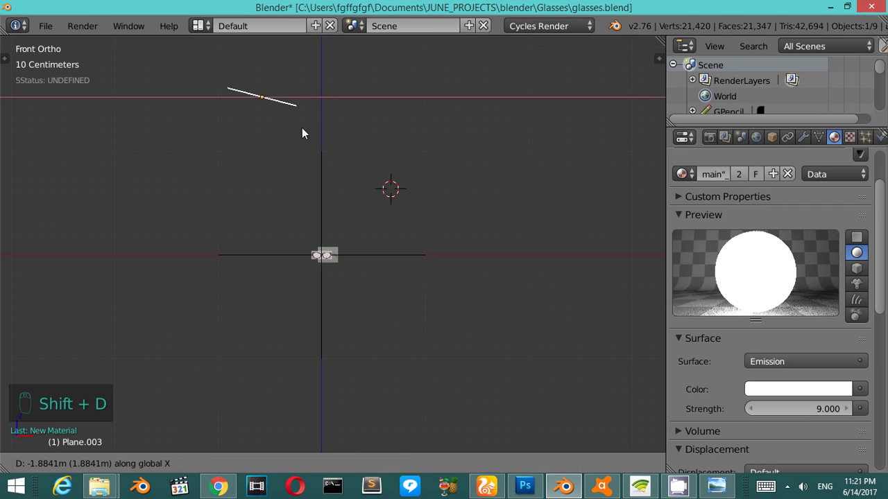
{"action": "key", "text": "r"}
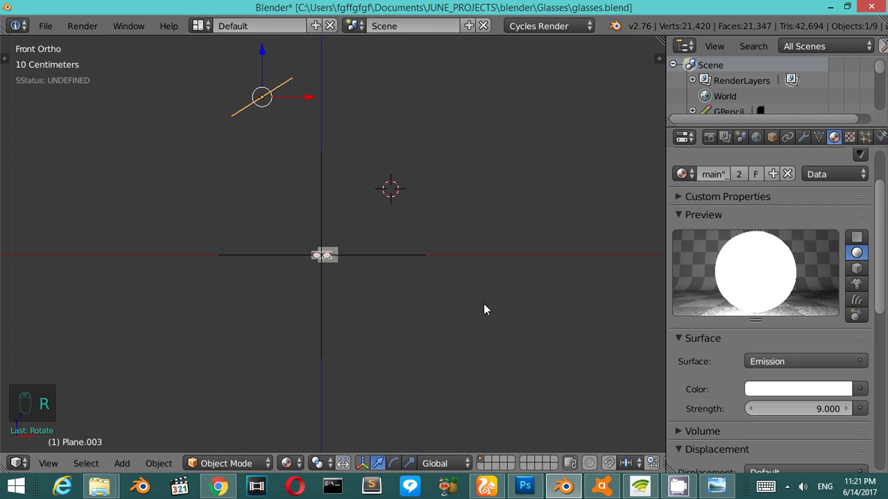
{"action": "key", "text": "s"}
{"action": "left_click_drag", "start_coordinate": [491, 316], "coordinate": [396, 235]}
Step: Move the fill light plane into position and scale it larger than the main light
{"action": "key", "text": "s"}
{"action": "key", "text": "g"}
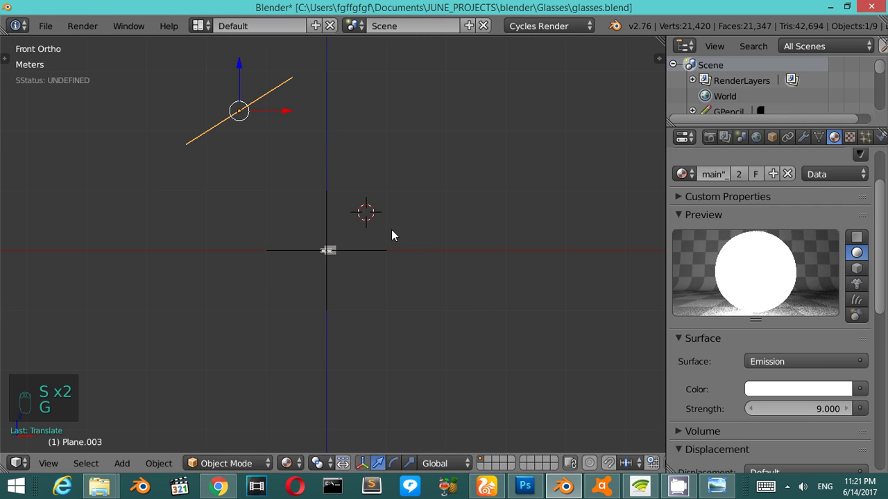
{"action": "key", "text": "s"}
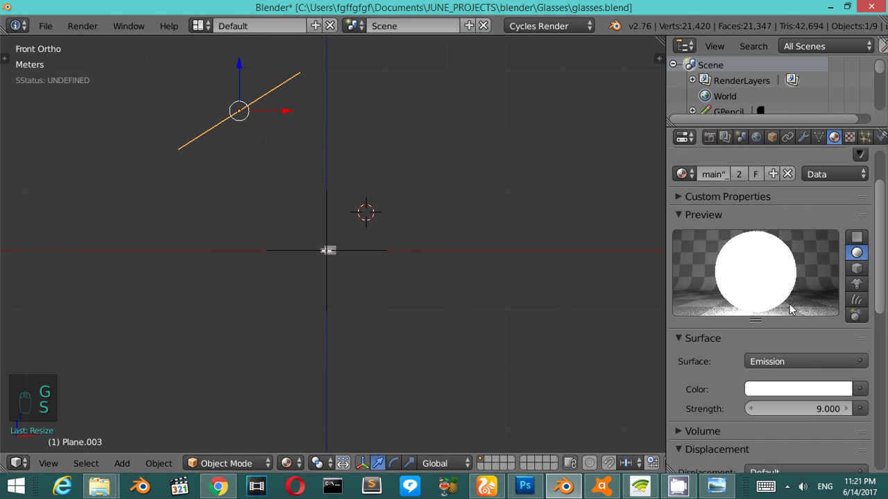
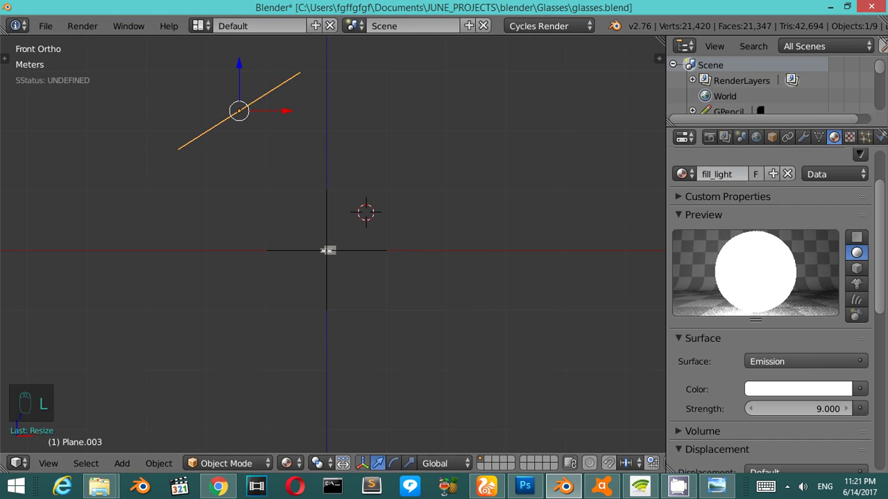
{"action": "key", "text": "s"}
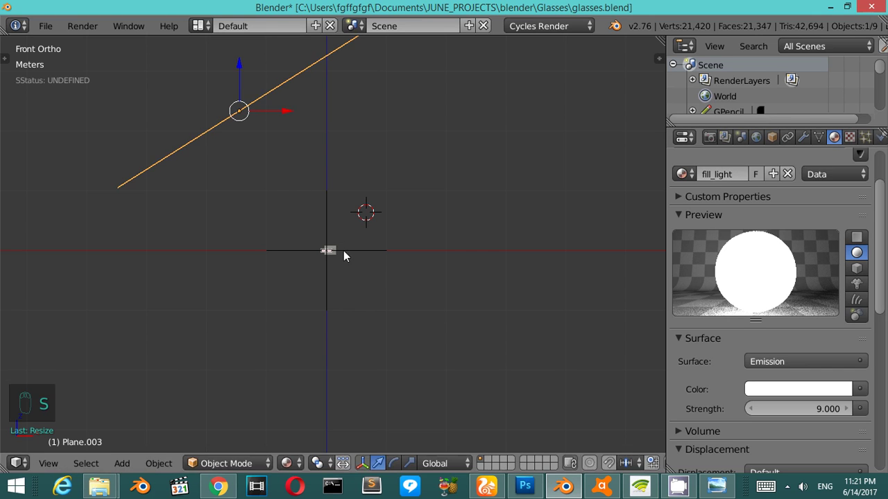
{"action": "key", "text": "s"}
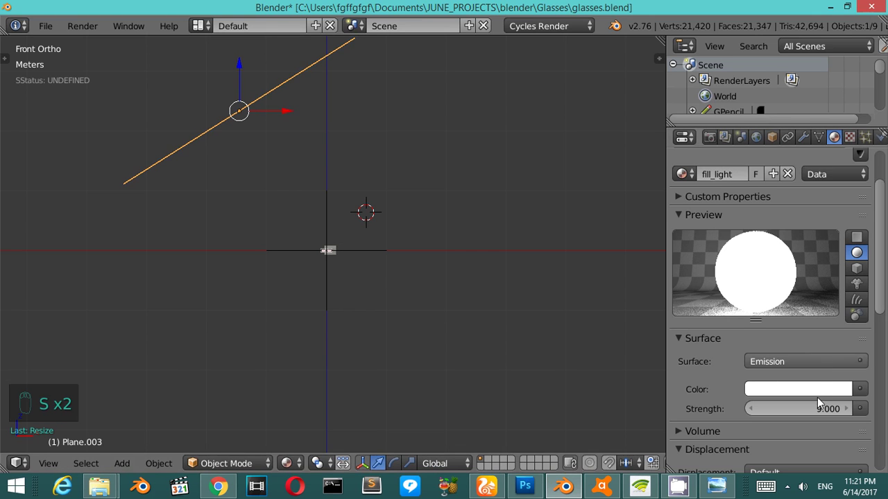
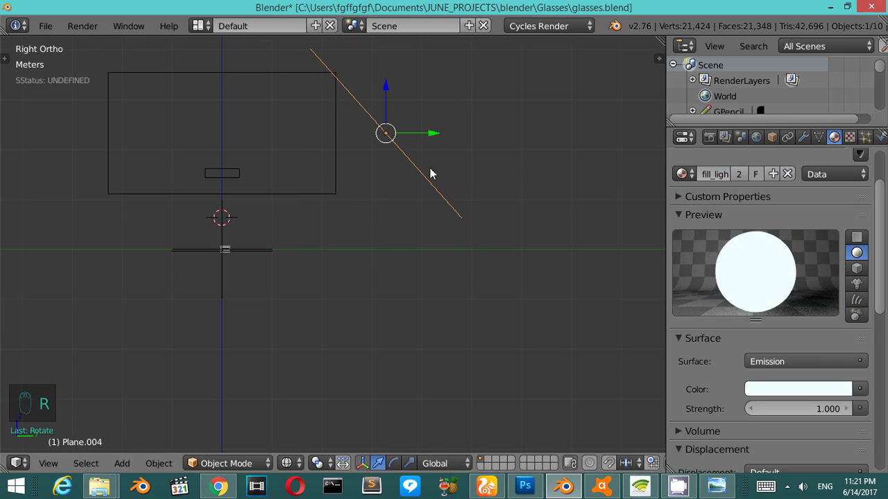
Step: Move the copied rim light plane higher above and behind the glasses
{"action": "key", "text": "g"}
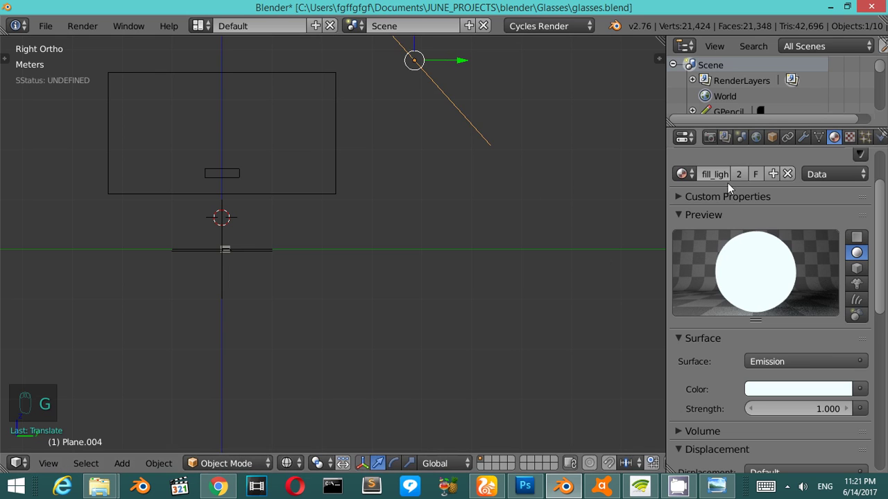
{"action": "left_click_drag", "start_coordinate": [743, 182], "coordinate": [261, 250]}
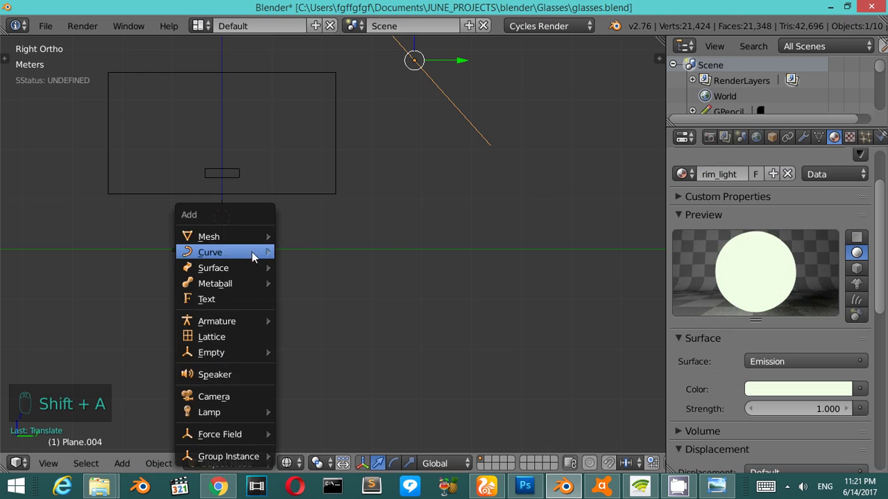